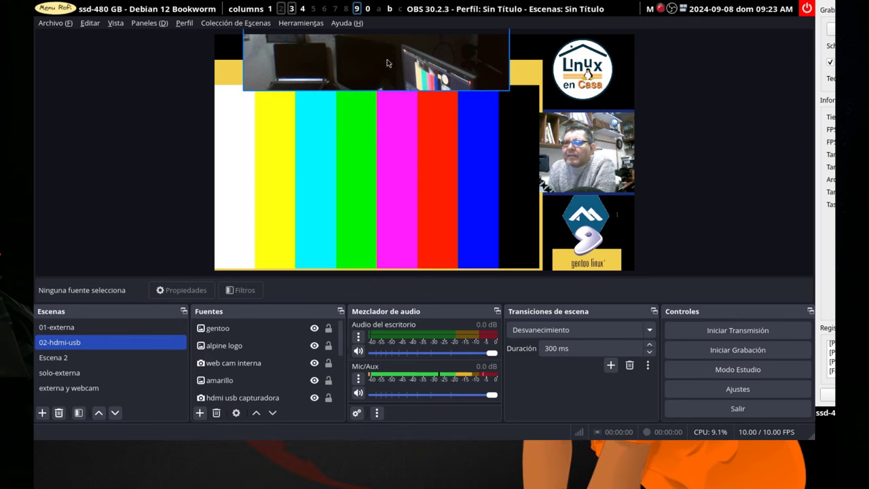
- Select the 01-externa scene in the Escenas panel to preview its sources
click(113, 330)
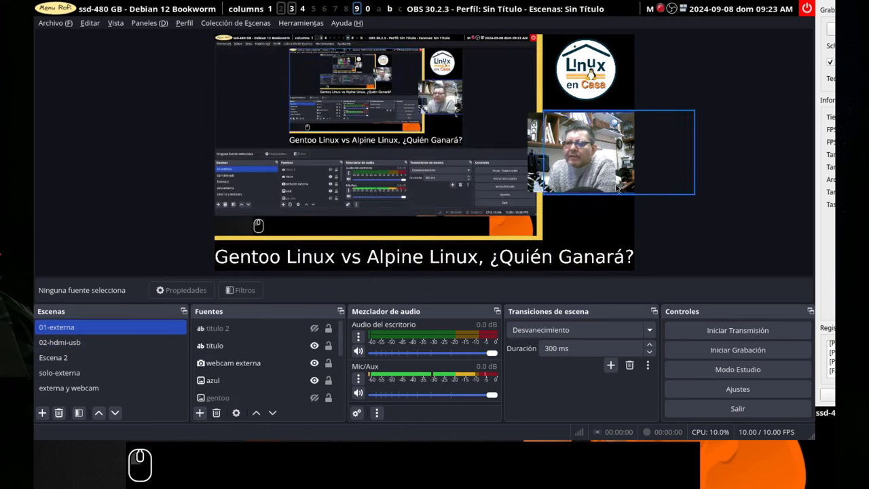
click(102, 347)
- Bring the Sony Vaio note to the 'En Emisión dejamos' section with the RTMP values
double_click(400, 159)
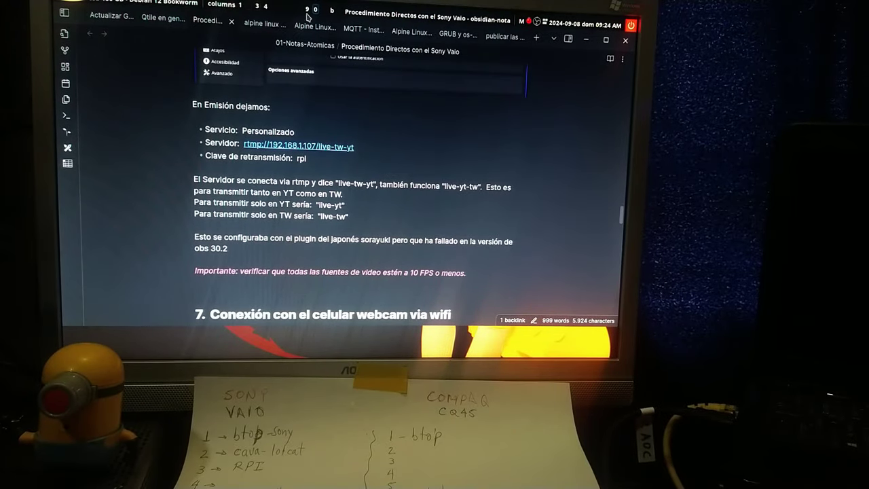
- Return to OBS and reach Ajustes via the Archivo menu for the Emisión page
click(464, 179)
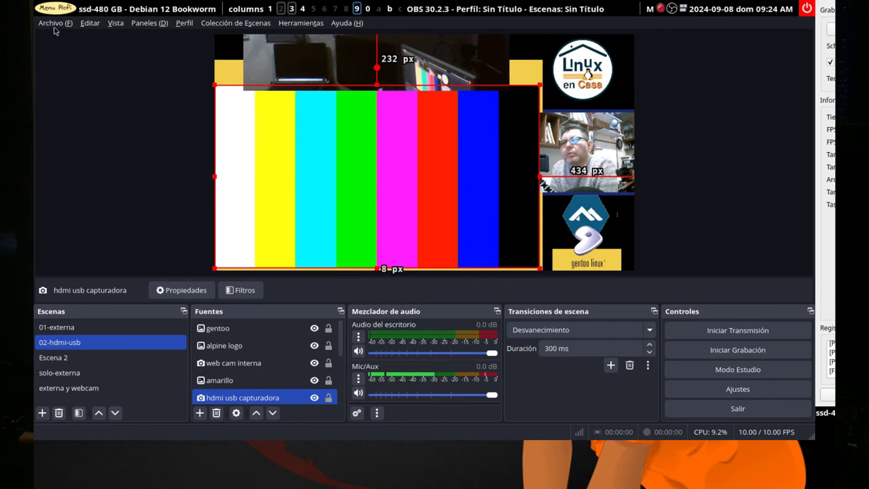
click(57, 31)
click(72, 73)
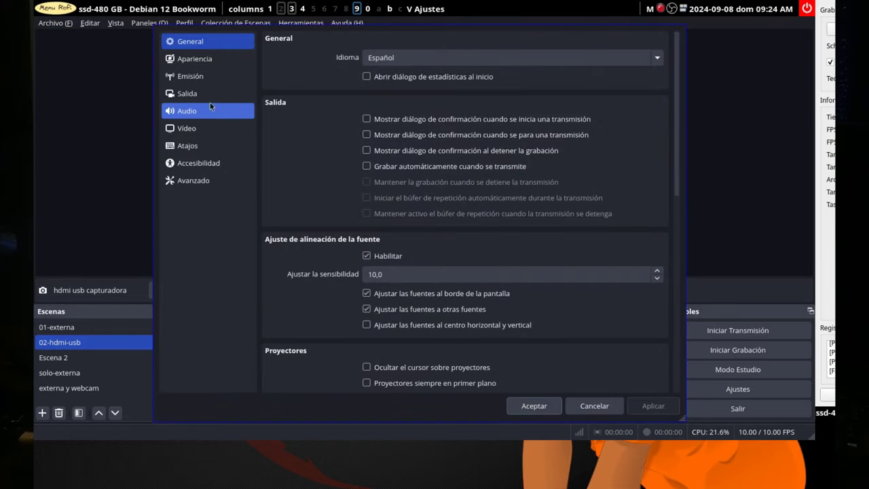
click(193, 78)
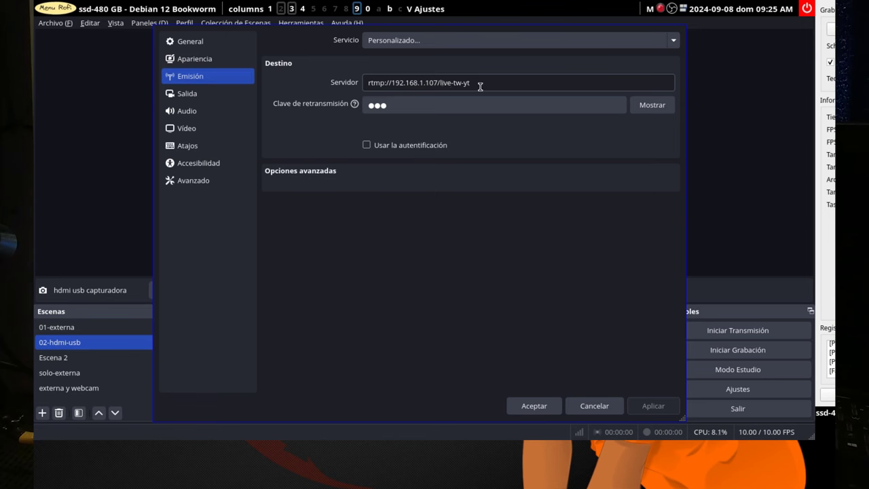
click(481, 83)
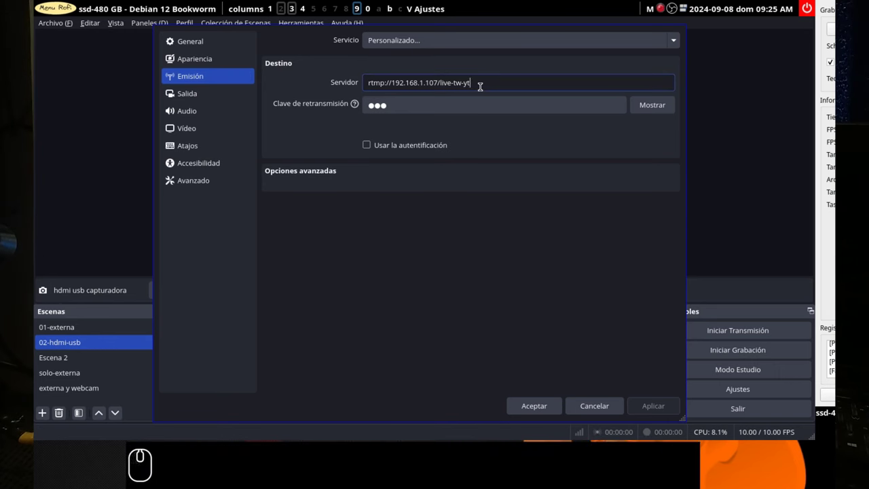